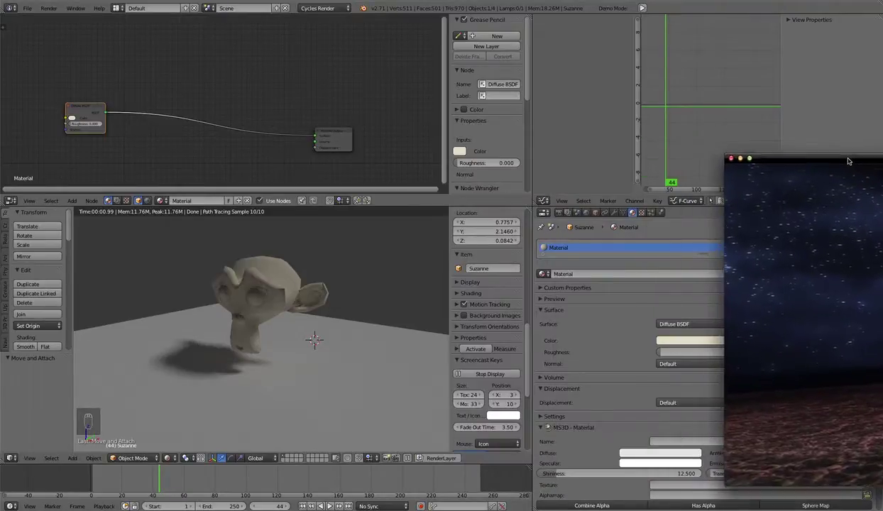
# - Watch the Zeratul.mov reference clip, then return to Blender's Suzanne material
pyautogui.middleClick(207, 83)
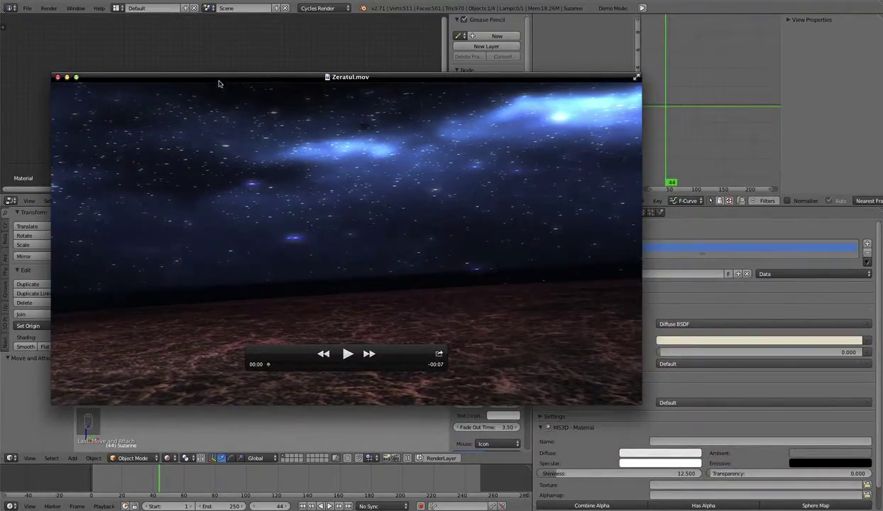
pyautogui.middleClick(266, 64)
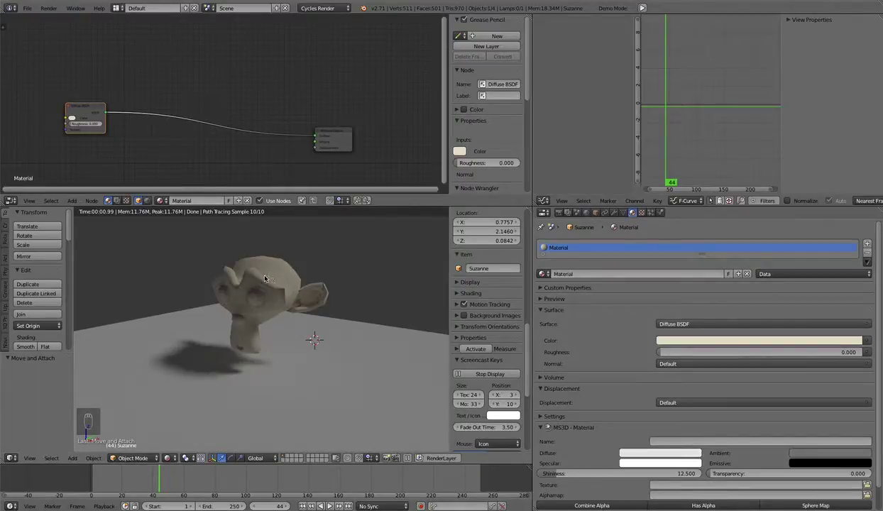
pyautogui.moveTo(263, 272); pyautogui.dragTo(201, 143)
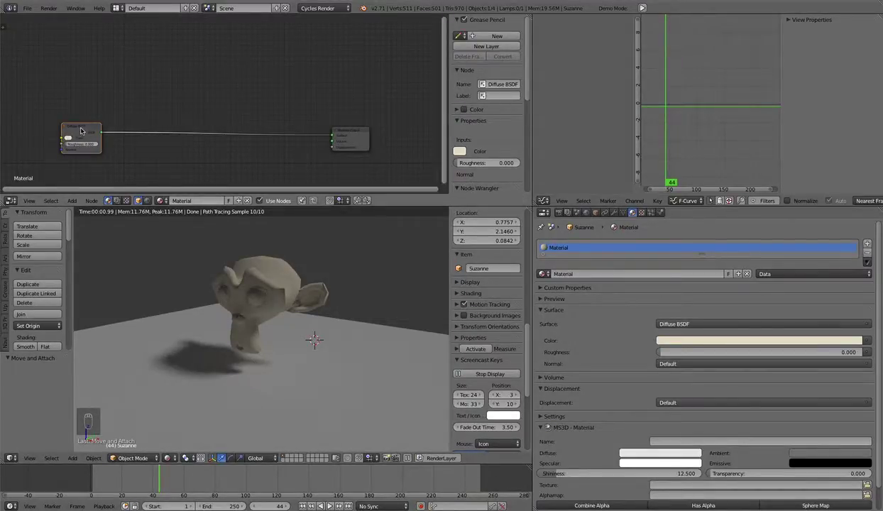
# - Add a Transparent BSDF and a Mix Shader between Suzanne's Diffuse BSDF and the output
pyautogui.moveTo(85, 132); pyautogui.dragTo(102, 81)
pyautogui.press('shift+a')
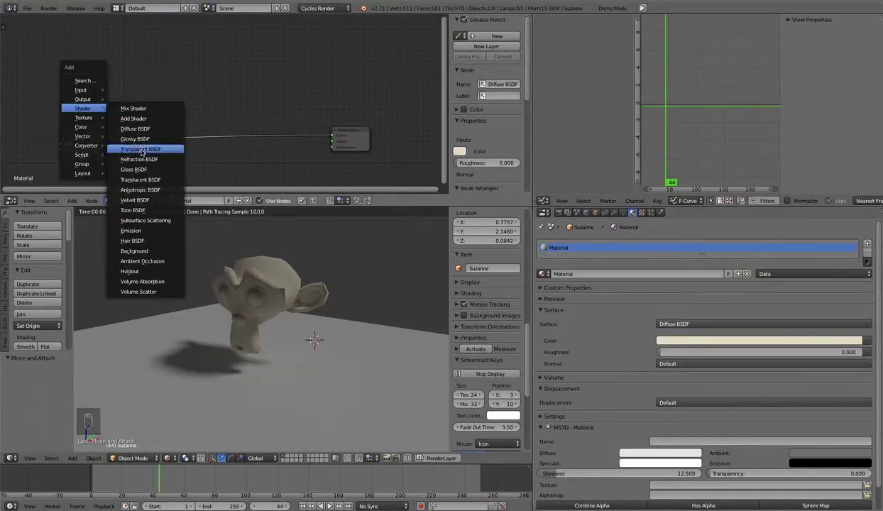
pyautogui.press('shift+a')
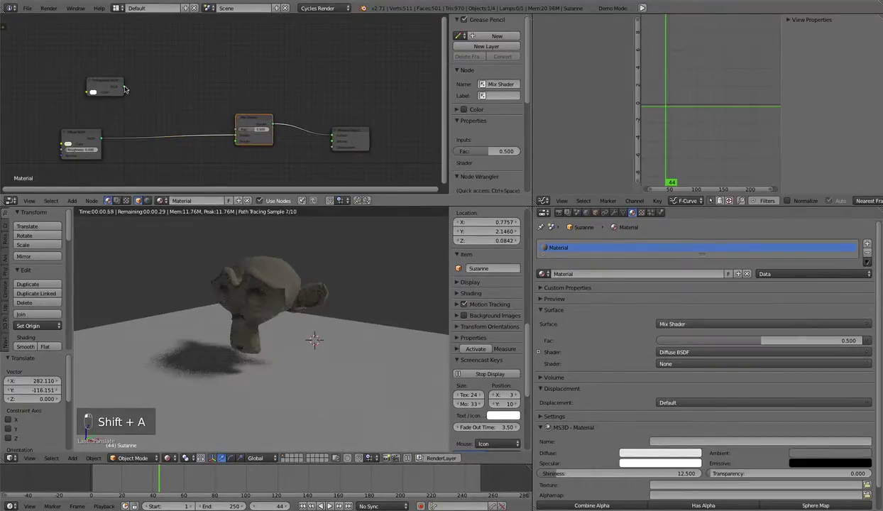
# - Wire the Transparent BSDF into the Mix Shader at factor 0.2 and close the Zeratul.mov clip
pyautogui.press('shift+a')
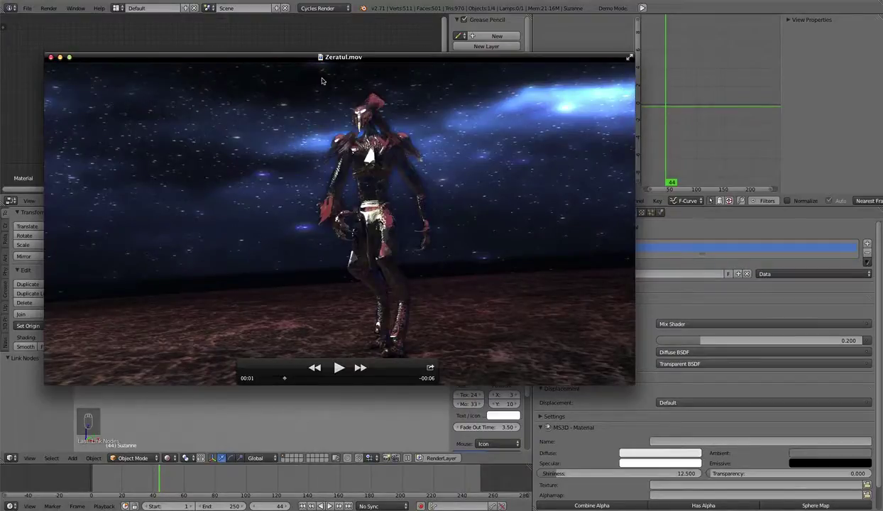
pyautogui.click(152, 80)
pyautogui.moveTo(186, 92); pyautogui.dragTo(150, 83)
pyautogui.click(150, 82)
# - Add a Glass BSDF (IOR 2.95) mixed with the Transparent BSDF in a second Mix Shader feeding the main mix
pyautogui.press('shift+a')
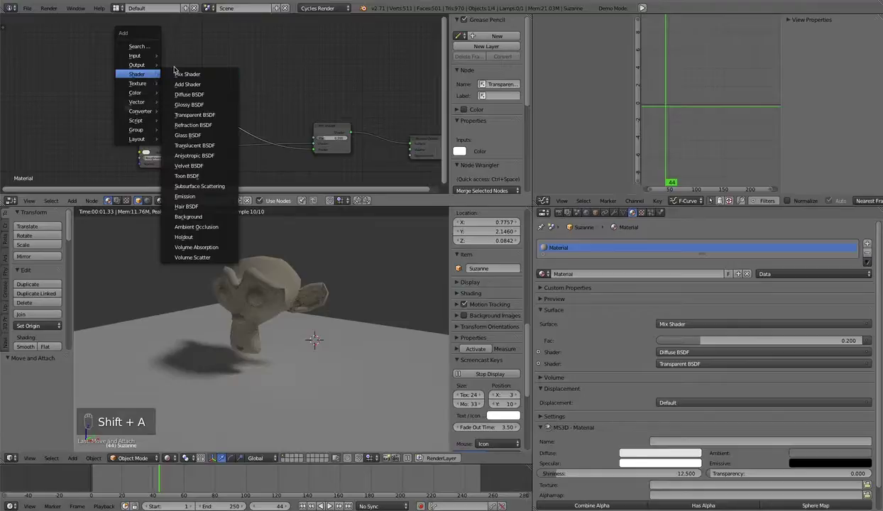
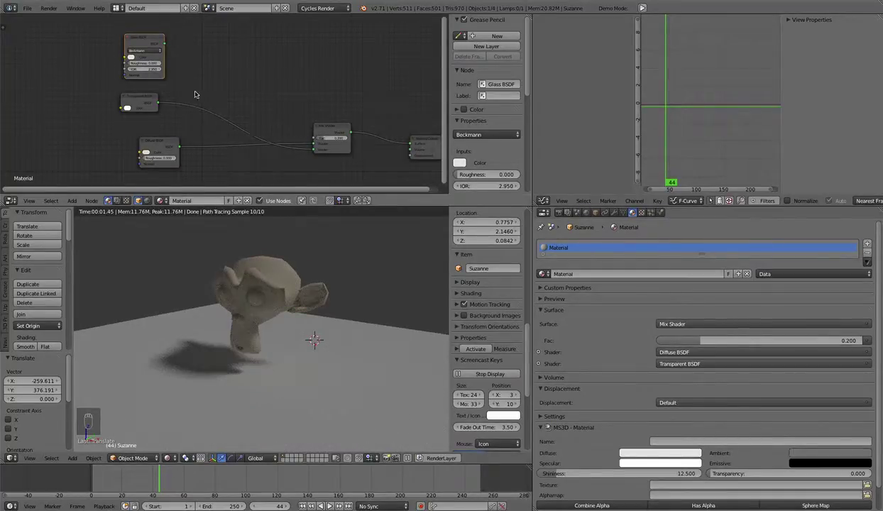
pyautogui.press('shift+a')
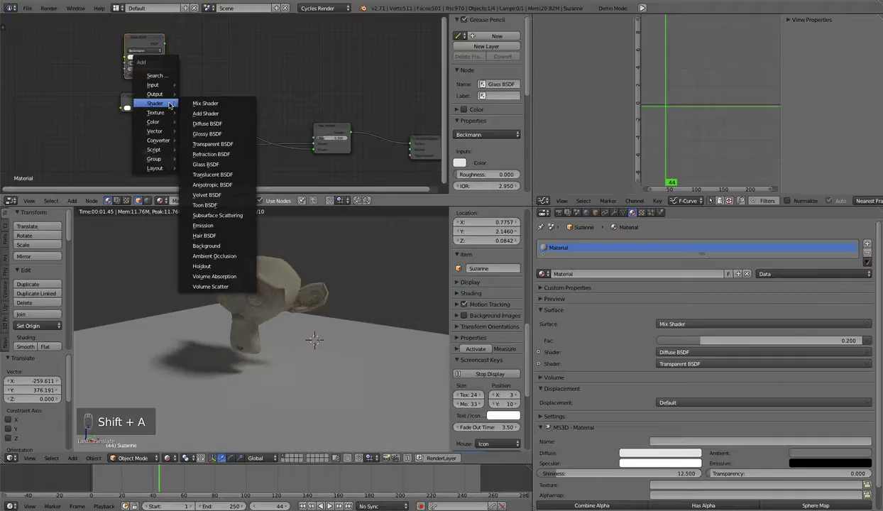
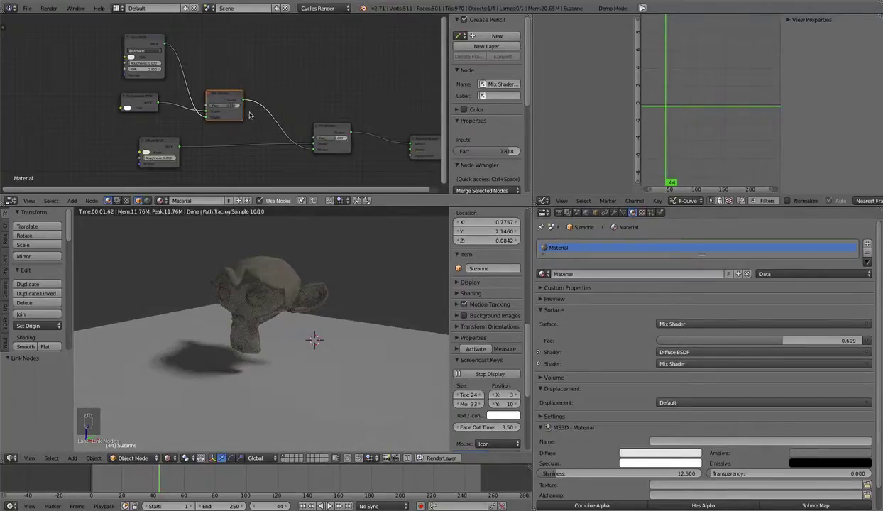
pyautogui.middleClick(237, 108)
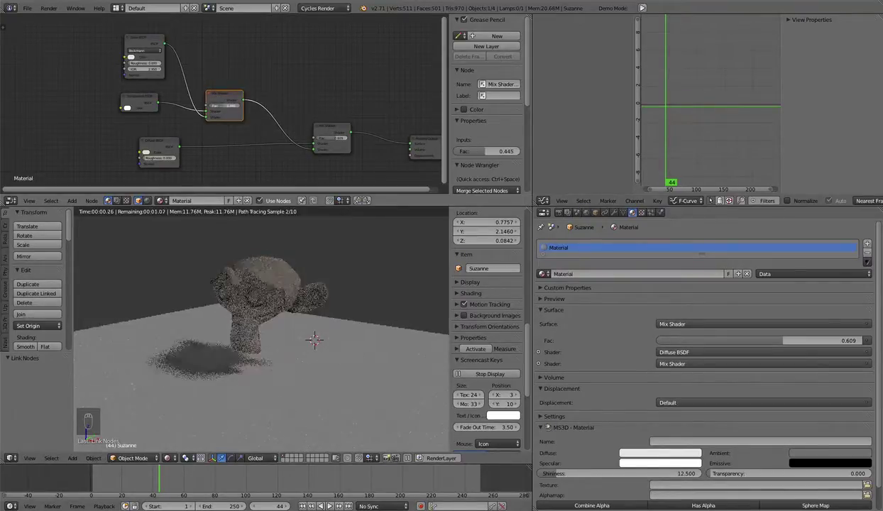
pyautogui.click(225, 109)
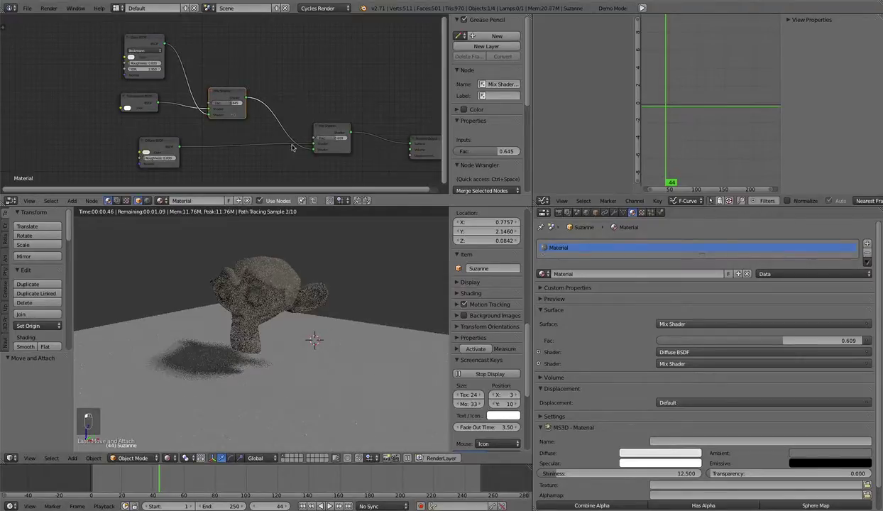
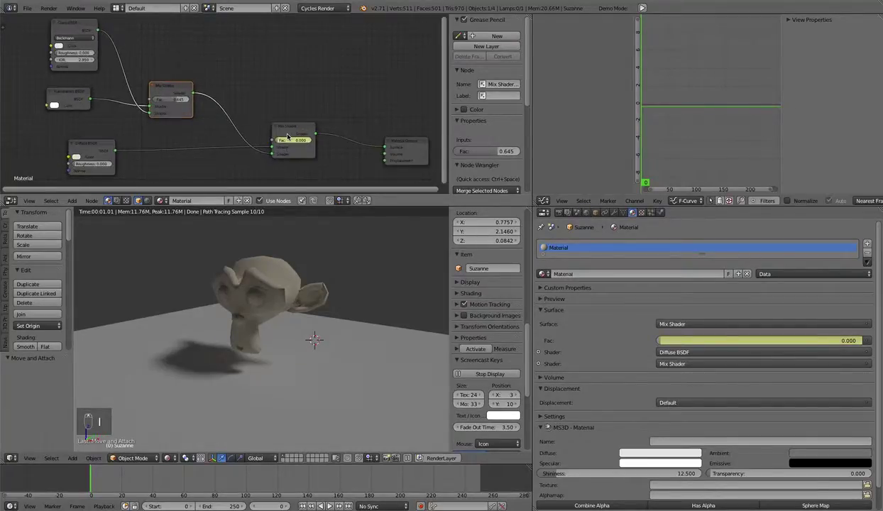
# - Keyframe the main mix factor at 1 on frame 30, then scrub back to preview the fade to glass
pyautogui.moveTo(285, 131); pyautogui.dragTo(312, 368)
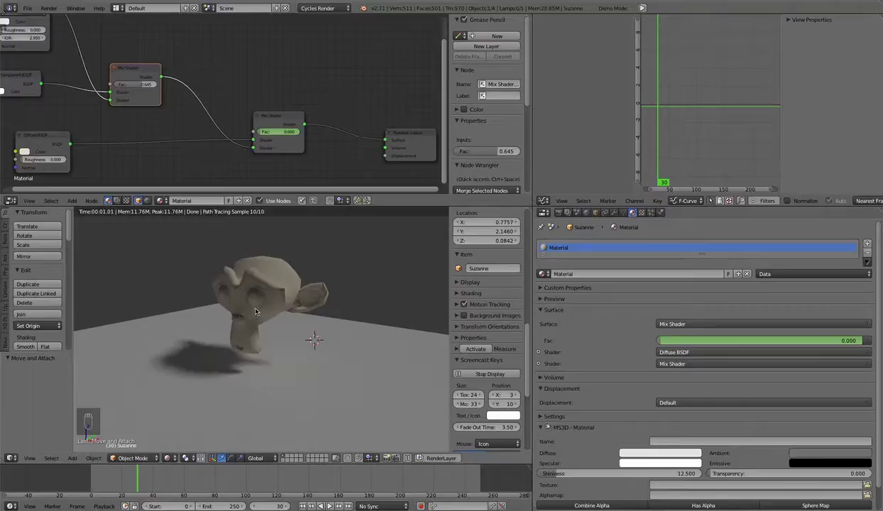
pyautogui.moveTo(274, 134); pyautogui.dragTo(291, 134)
pyautogui.press('i')
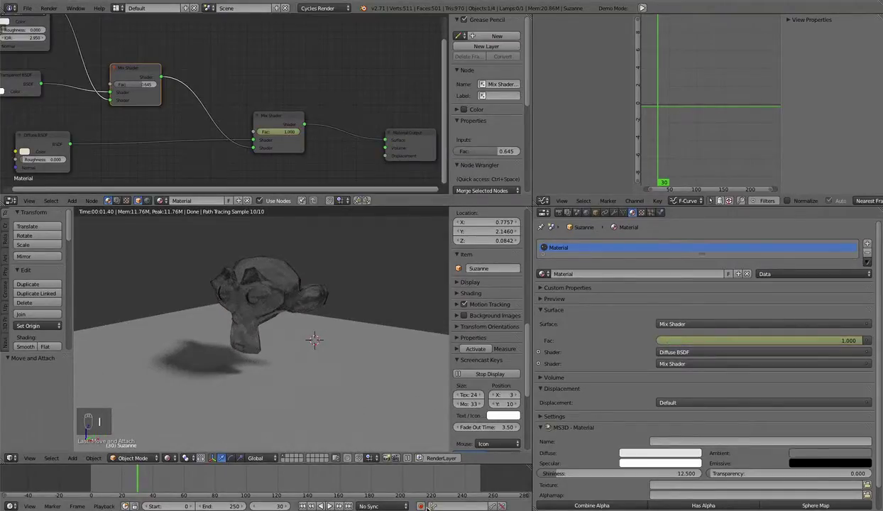
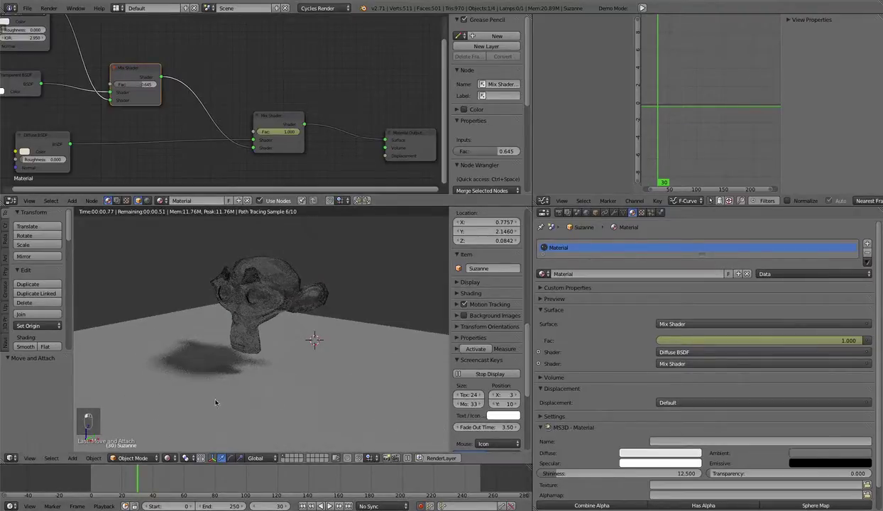
pyautogui.moveTo(137, 483); pyautogui.dragTo(109, 478)
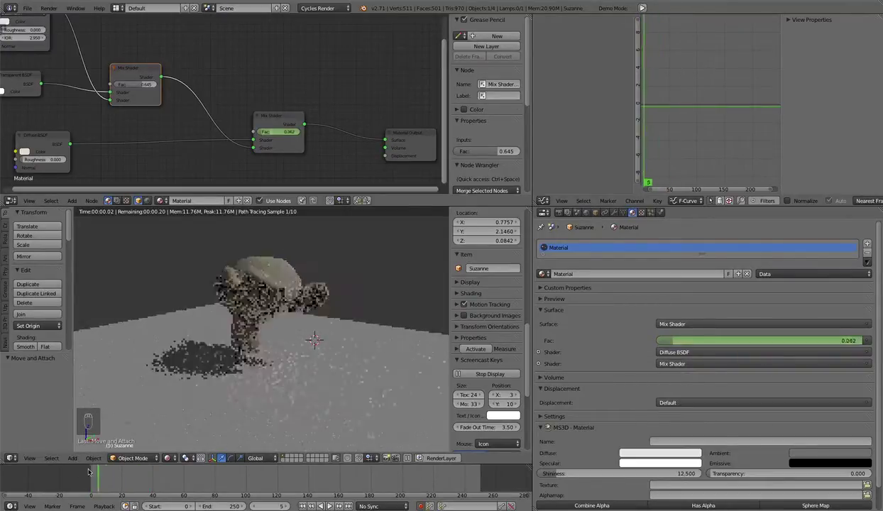
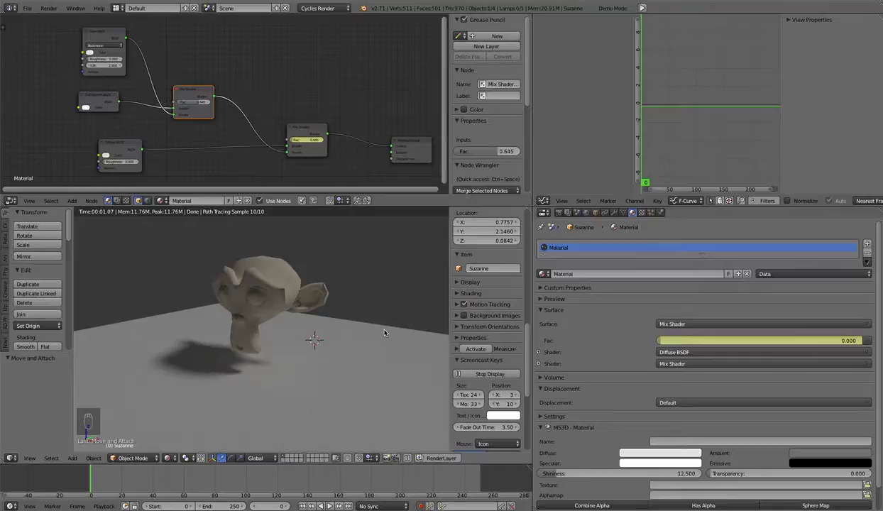
# - Add a Plain Axes empty to the scene and show the Graph Editor in the upper area
pyautogui.press('z')
pyautogui.press('z')
pyautogui.click(372, 332)
pyautogui.press('shift+a')
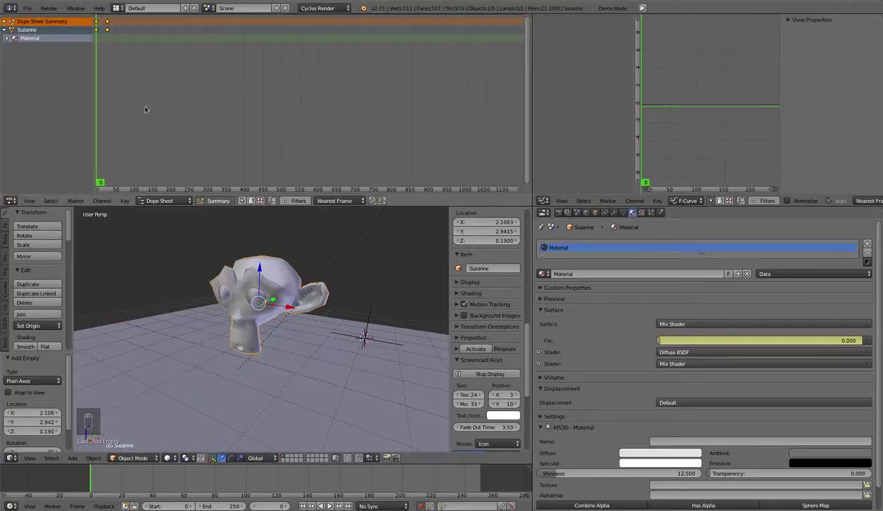
pyautogui.press('a')
pyautogui.press('x')
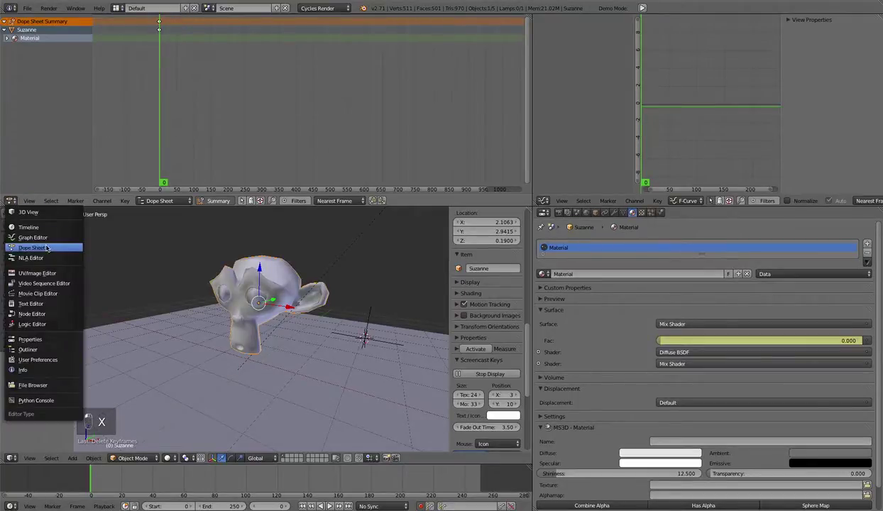
# - Restore the node tree, switch the viewport to rendered preview and zero the first mix factor
pyautogui.moveTo(47, 240); pyautogui.dragTo(279, 269)
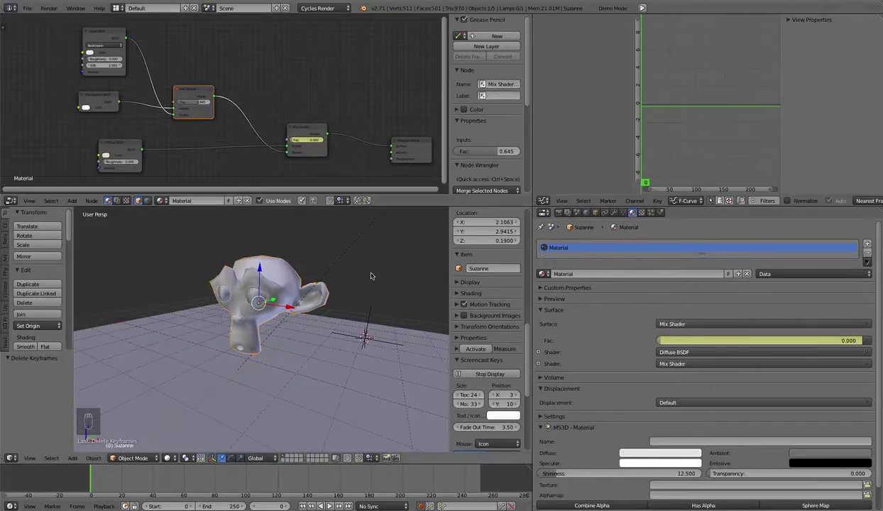
pyautogui.click(373, 276)
pyautogui.press('shift+z')
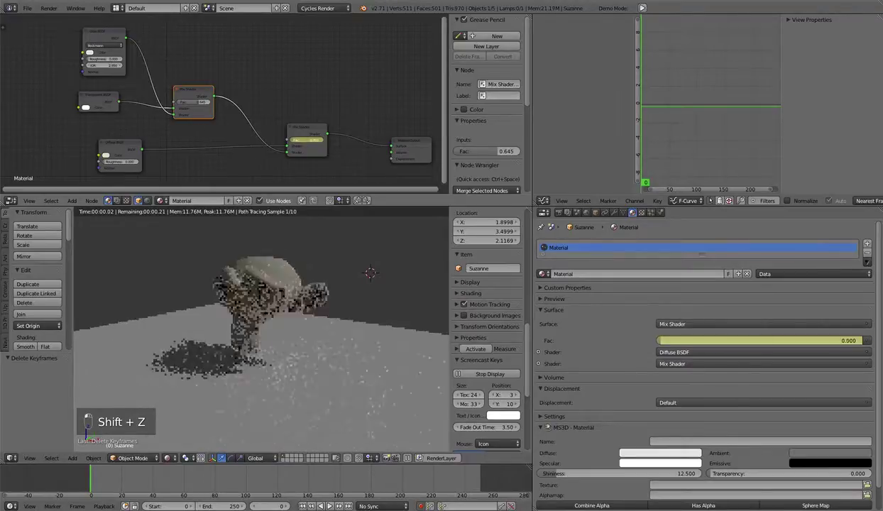
pyautogui.click(198, 104)
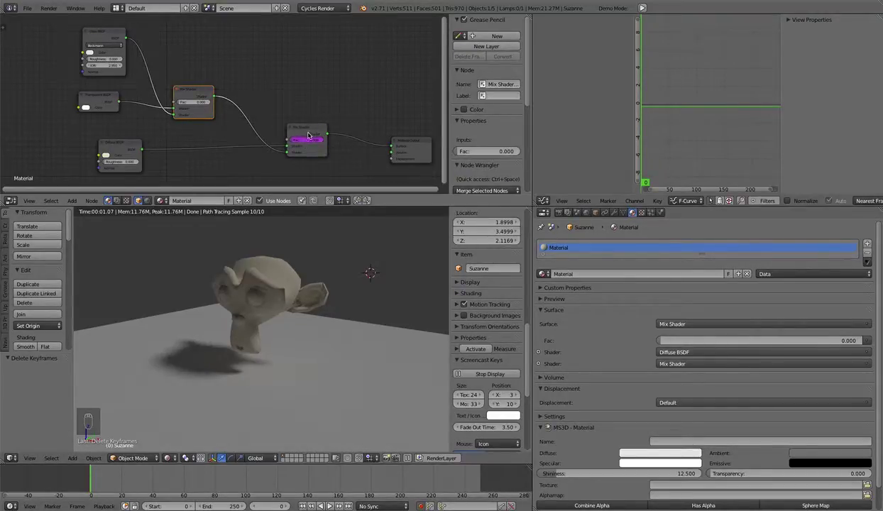
# - Show the final Mix Shader factor's driver in the Drivers editor with a Transform Channel variable
pyautogui.moveTo(309, 128); pyautogui.dragTo(733, 173)
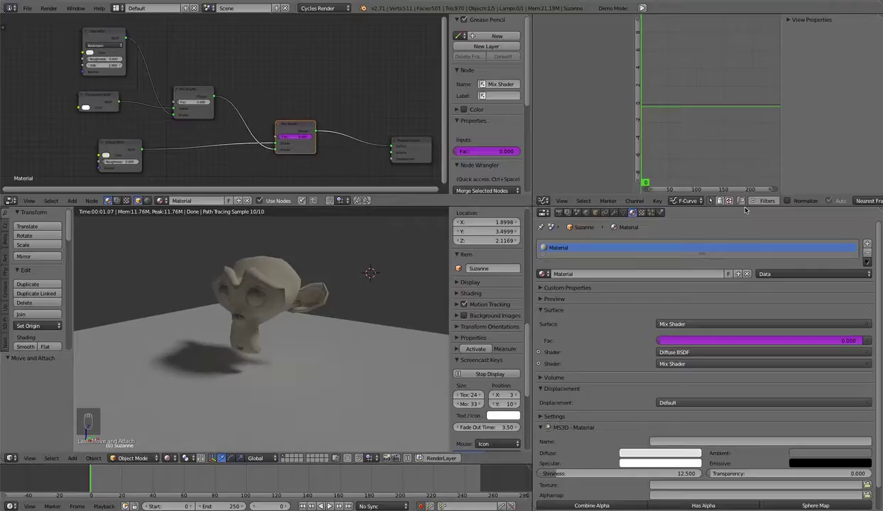
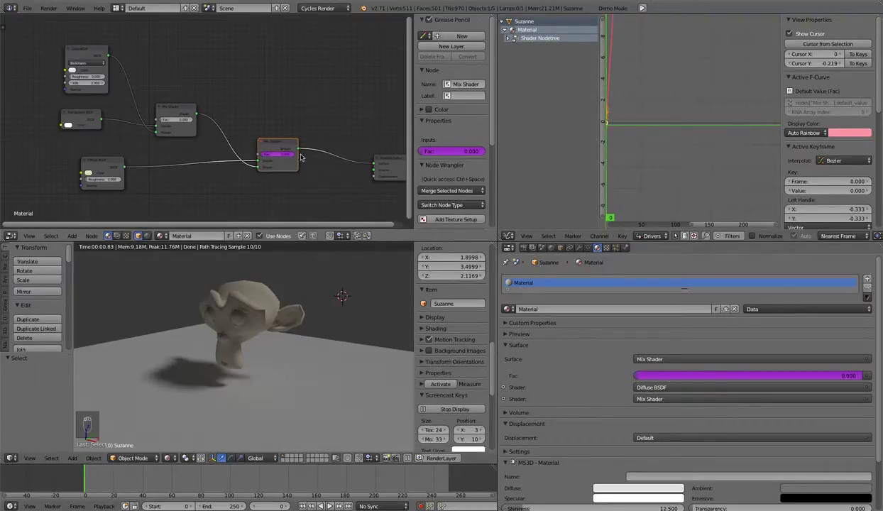
pyautogui.moveTo(322, 136); pyautogui.dragTo(655, 235)
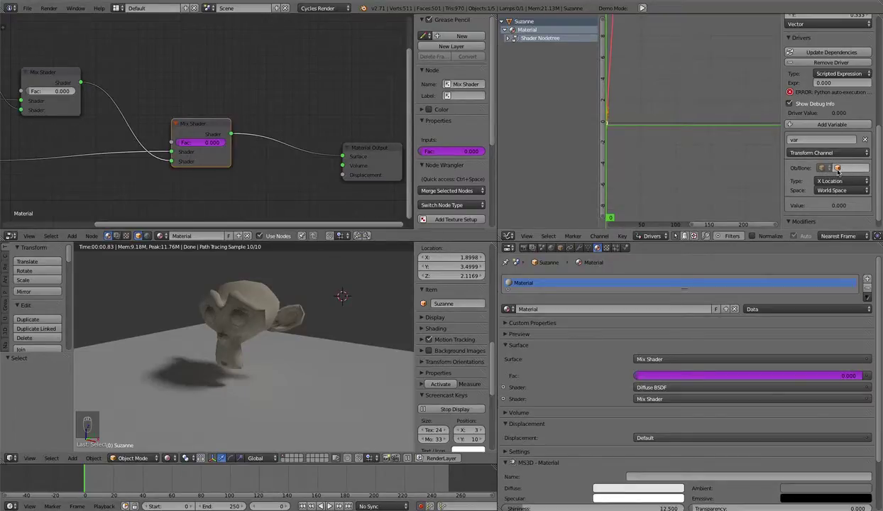
# - Point the driver variable at the Empty's world-space X rotation
pyautogui.moveTo(838, 169); pyautogui.dragTo(803, 193)
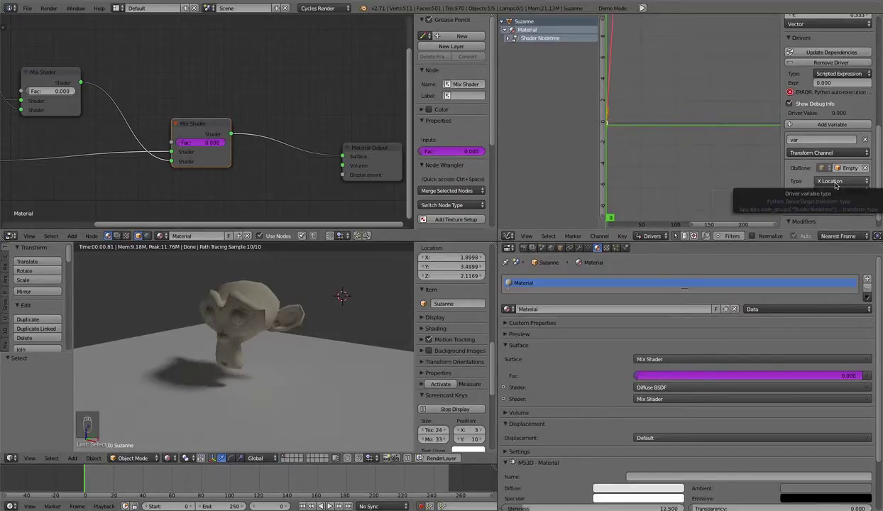
pyautogui.moveTo(840, 181); pyautogui.dragTo(838, 140)
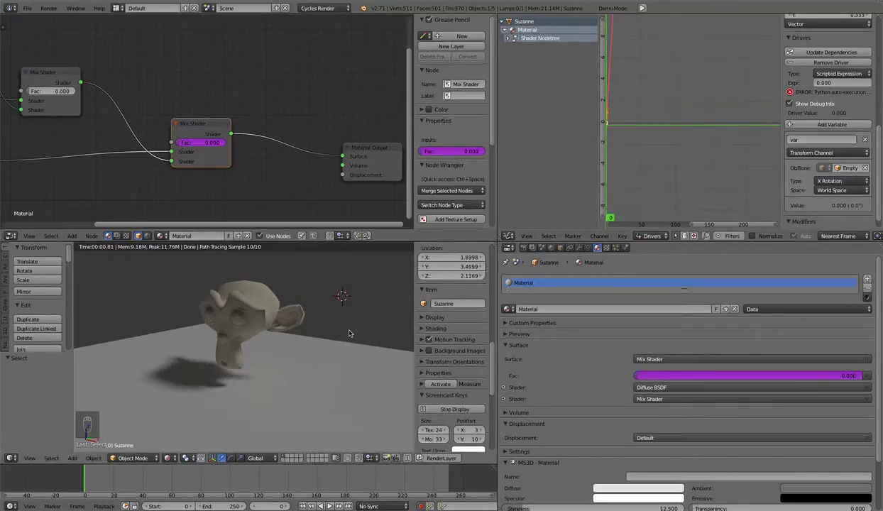
# - Select the Empty in solid view, scale it up and move it beside Suzanne
pyautogui.press('z')
pyautogui.press('z')
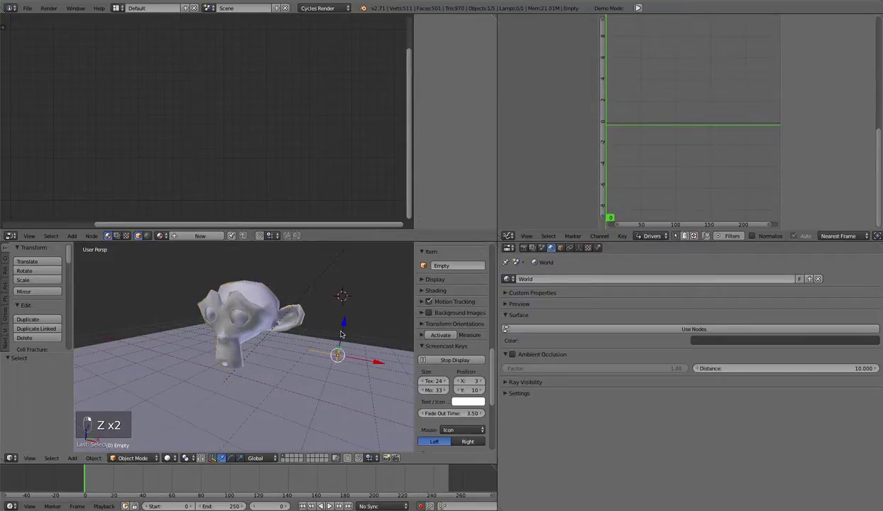
pyautogui.click(349, 323)
pyautogui.moveTo(355, 299); pyautogui.dragTo(395, 323)
pyautogui.press('s')
pyautogui.press('g')
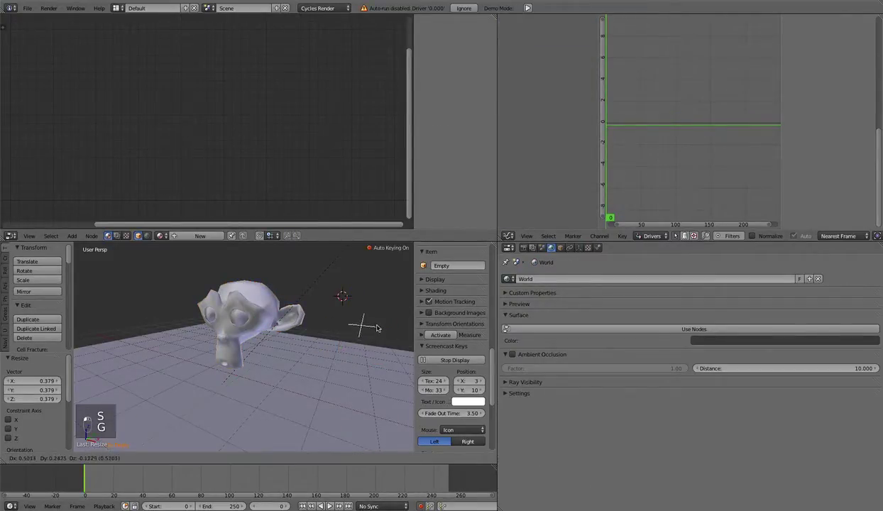
pyautogui.click(354, 312)
pyautogui.click(315, 313)
pyautogui.click(286, 328)
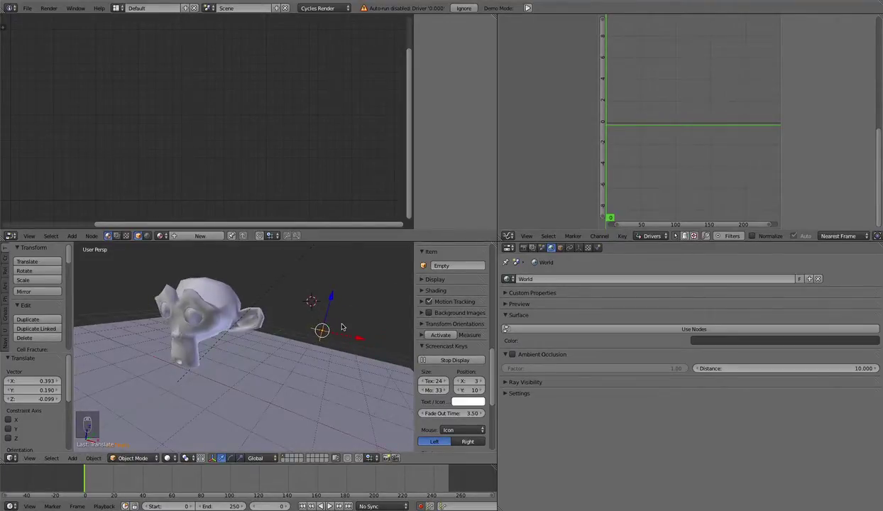
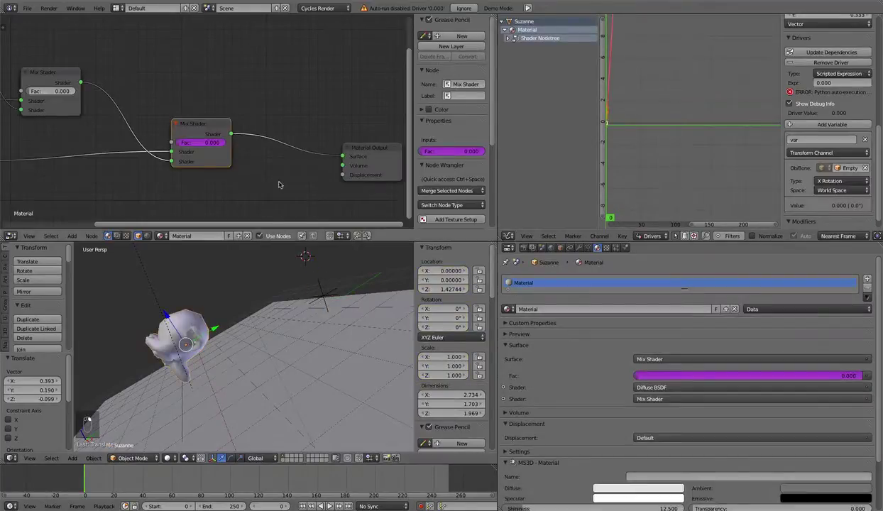
# - Orbit the viewport around Suzanne to view her from several sides
pyautogui.moveTo(210, 132); pyautogui.dragTo(256, 318)
pyautogui.moveTo(292, 307); pyautogui.dragTo(291, 307)
pyautogui.moveTo(325, 285); pyautogui.dragTo(326, 348)
pyautogui.moveTo(306, 361); pyautogui.dragTo(189, 325)
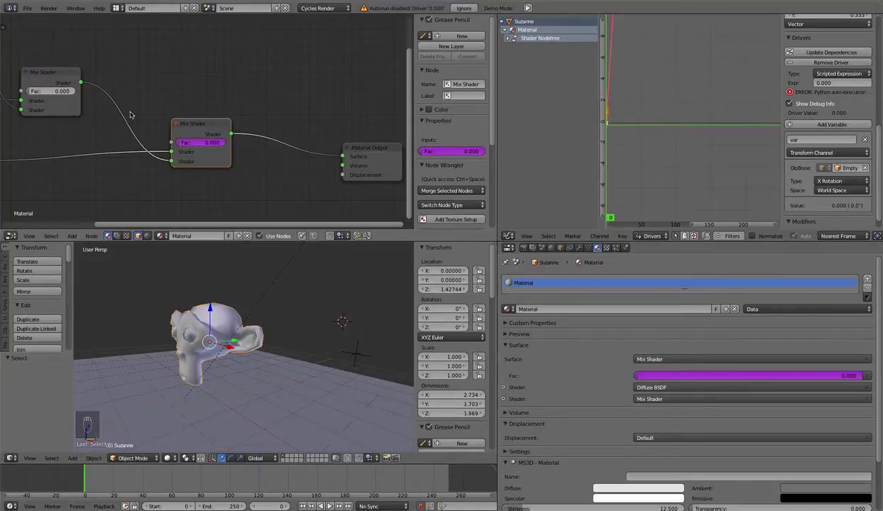
pyautogui.moveTo(181, 132); pyautogui.dragTo(222, 311)
# - Zoom the node editor out to the whole tree and turn the Properties area into a second 3D View
pyautogui.moveTo(222, 311); pyautogui.dragTo(827, 178)
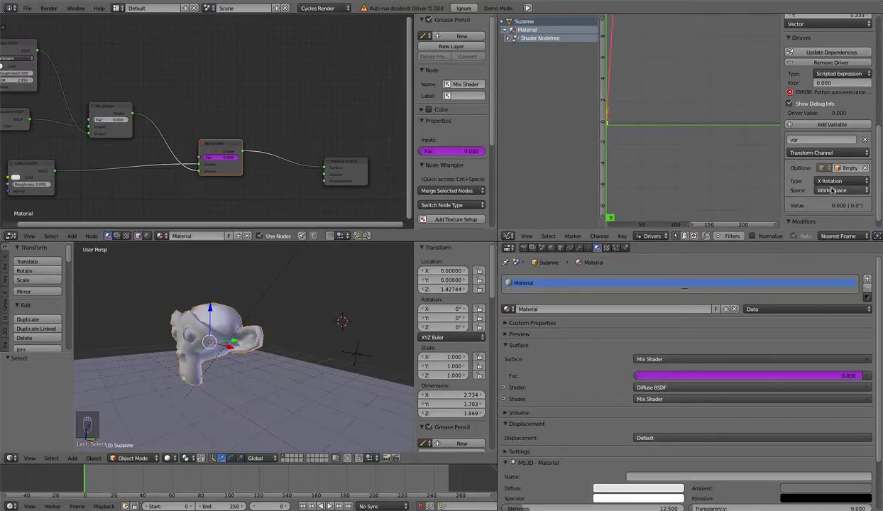
pyautogui.moveTo(827, 181); pyautogui.dragTo(828, 185)
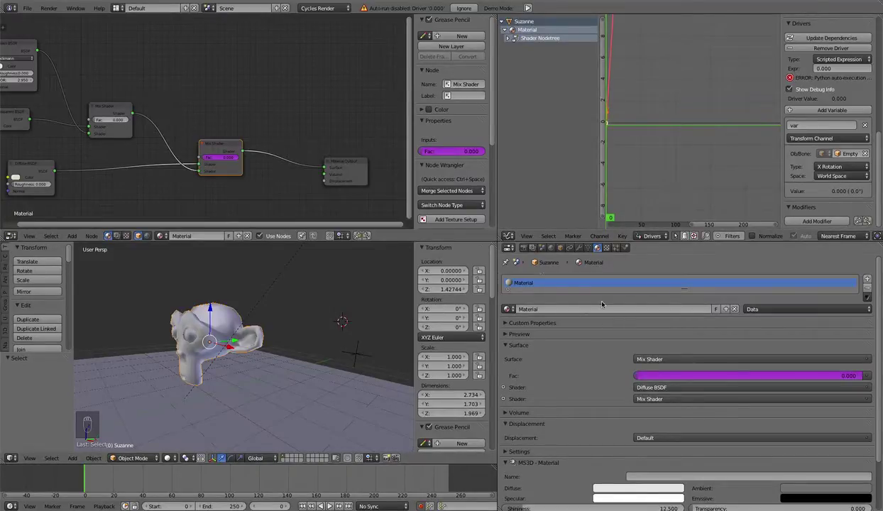
pyautogui.moveTo(509, 247); pyautogui.dragTo(669, 341)
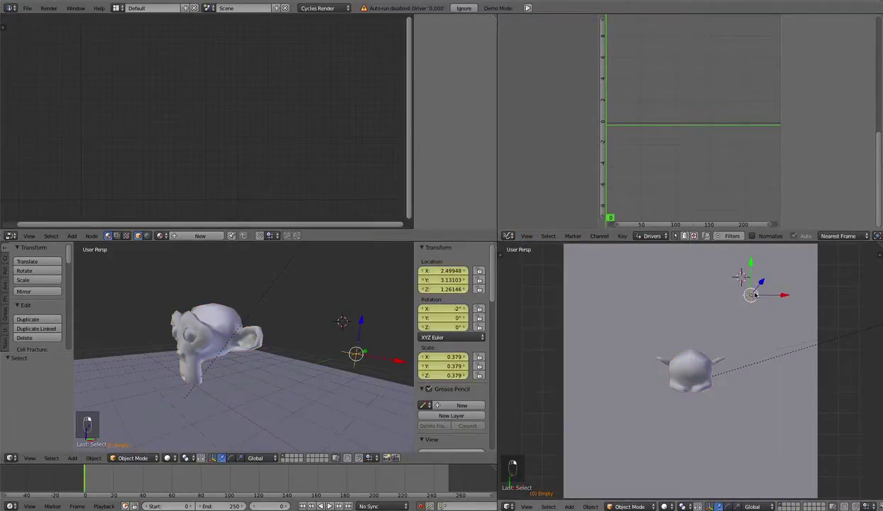
# - Show the transform sidebar in the new 3D view and switch the left view to rendered preview
pyautogui.press('n')
pyautogui.moveTo(761, 300); pyautogui.dragTo(810, 314)
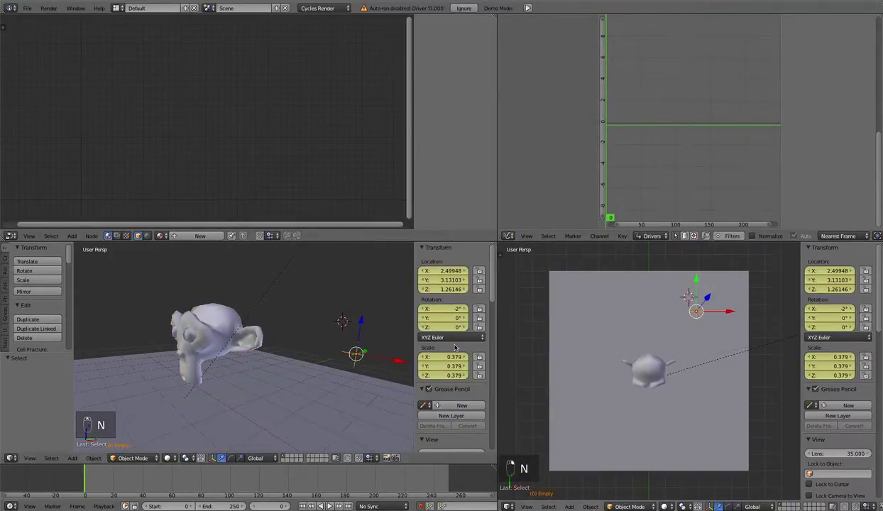
pyautogui.press('shift+z')
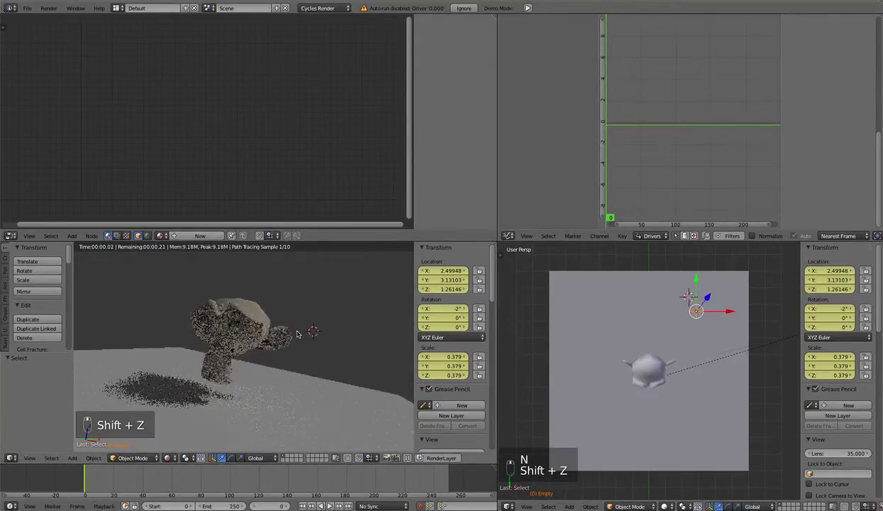
# - Zoom the second view in on Suzanne and the Empty, rotating the Empty on X
pyautogui.middleClick(705, 317)
pyautogui.moveTo(702, 321); pyautogui.dragTo(631, 344)
pyautogui.moveTo(608, 316); pyautogui.dragTo(683, 351)
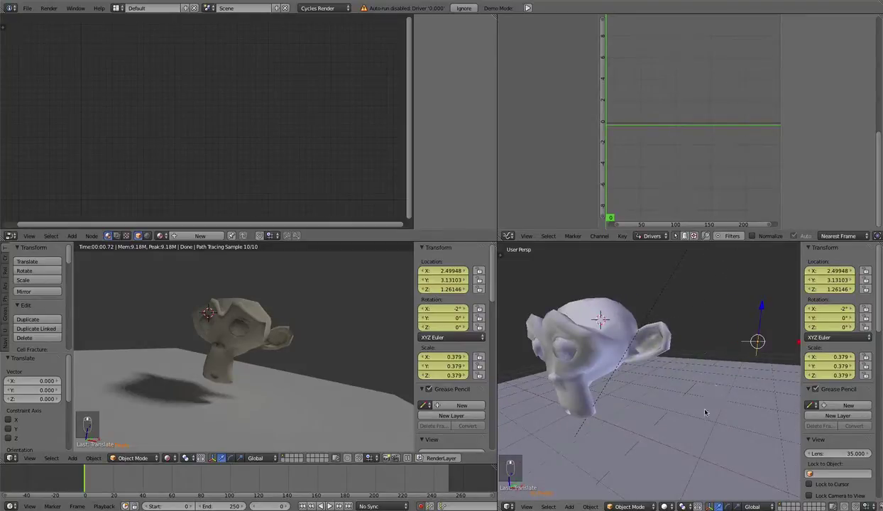
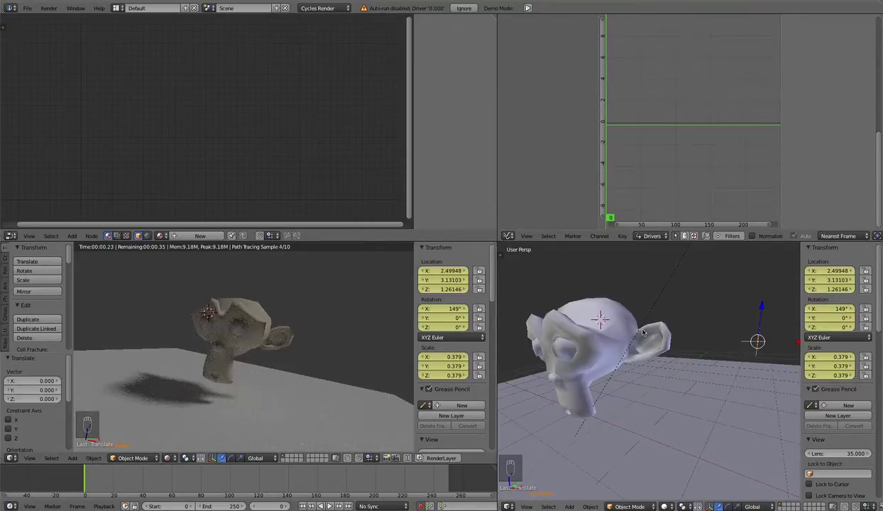
pyautogui.moveTo(614, 316); pyautogui.dragTo(805, 130)
pyautogui.moveTo(805, 130); pyautogui.dragTo(782, 88)
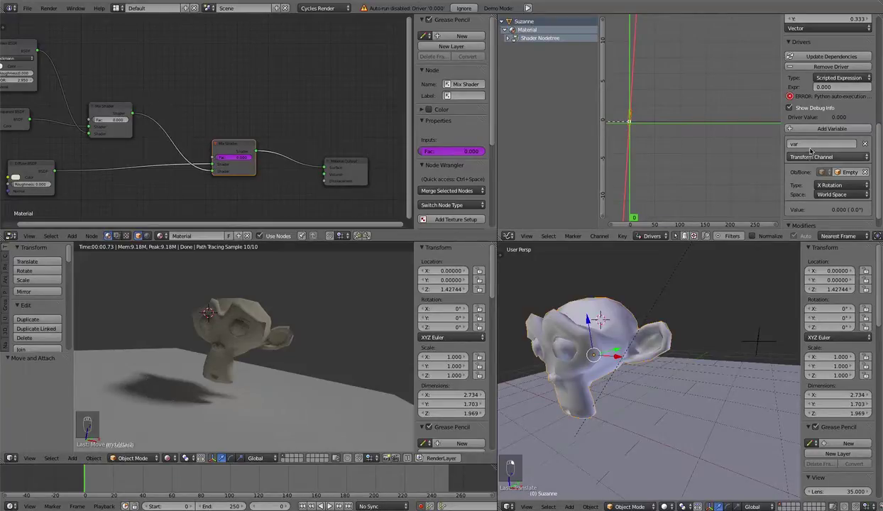
# - Rename the driver variable to 'decloak' and set the expression to read decloak
pyautogui.moveTo(844, 88); pyautogui.dragTo(844, 88)
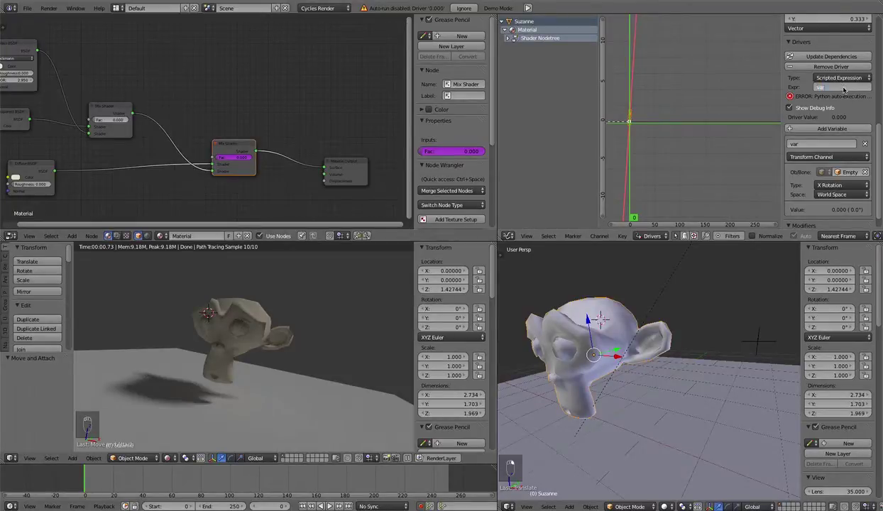
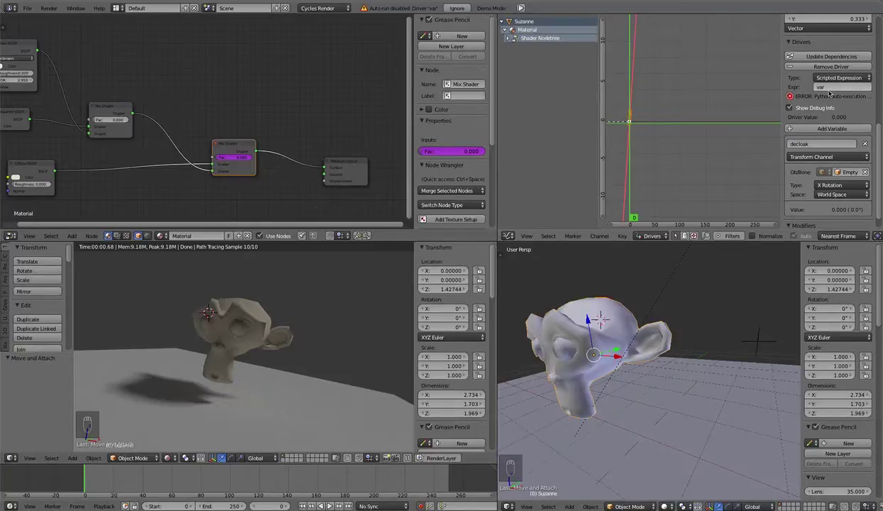
pyautogui.moveTo(831, 91); pyautogui.dragTo(831, 91)
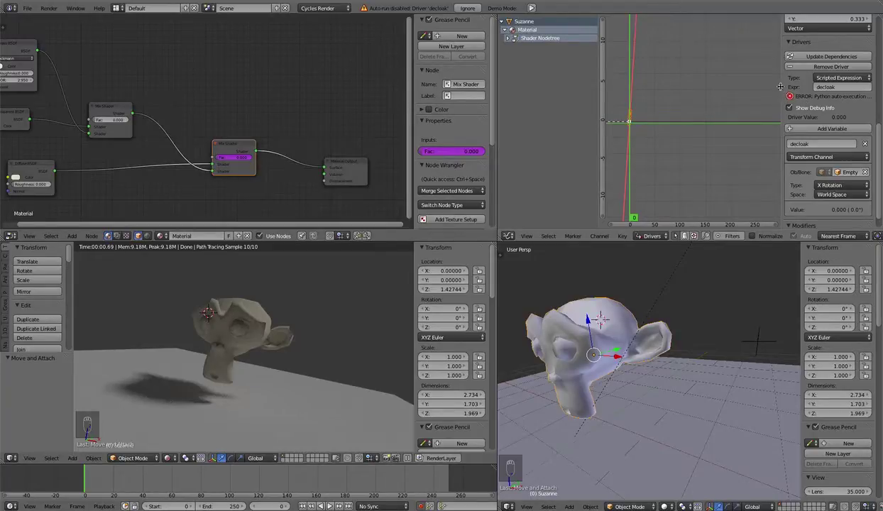
# - Widen the driver settings panel so the full auto-execution error is visible
pyautogui.moveTo(421, 108); pyautogui.dragTo(381, 8)
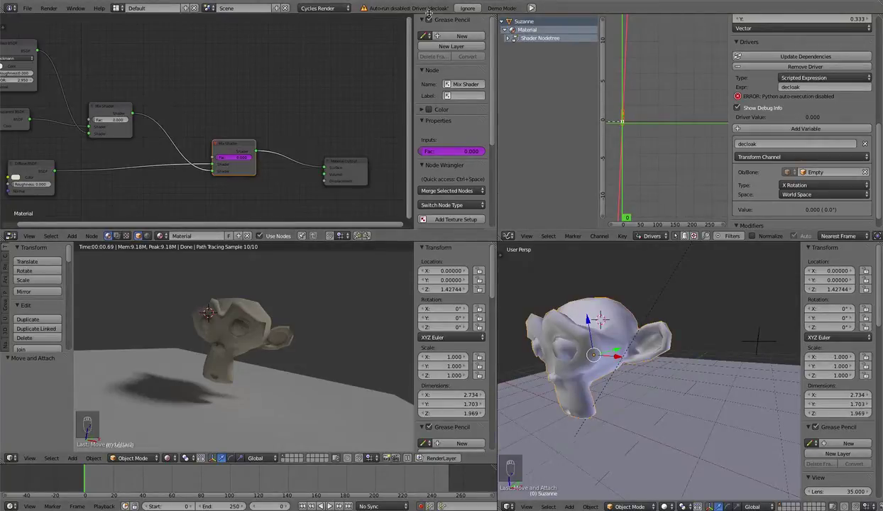
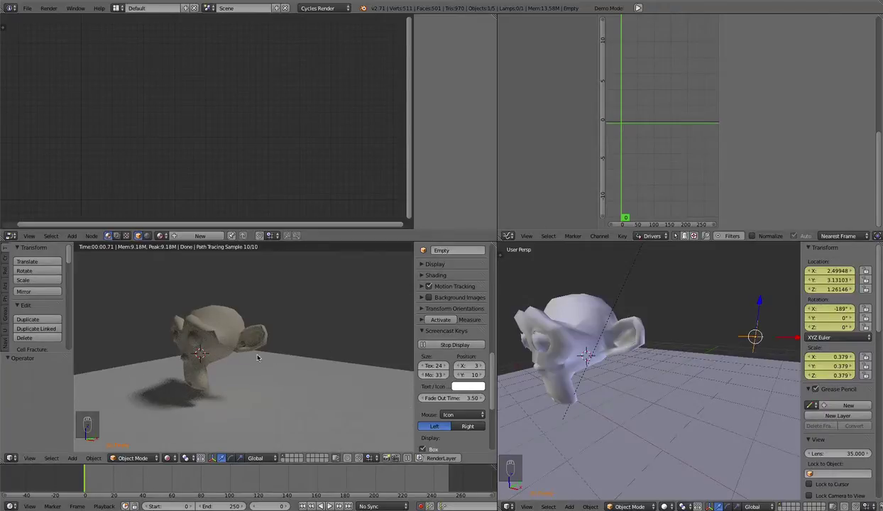
# - Rotate the Empty to -189° on X and replay Zeratul.mov showing the character cloaking away
pyautogui.moveTo(281, 364); pyautogui.dragTo(308, 362)
pyautogui.middleClick(286, 365)
pyautogui.middleClick(253, 362)
pyautogui.middleClick(251, 362)
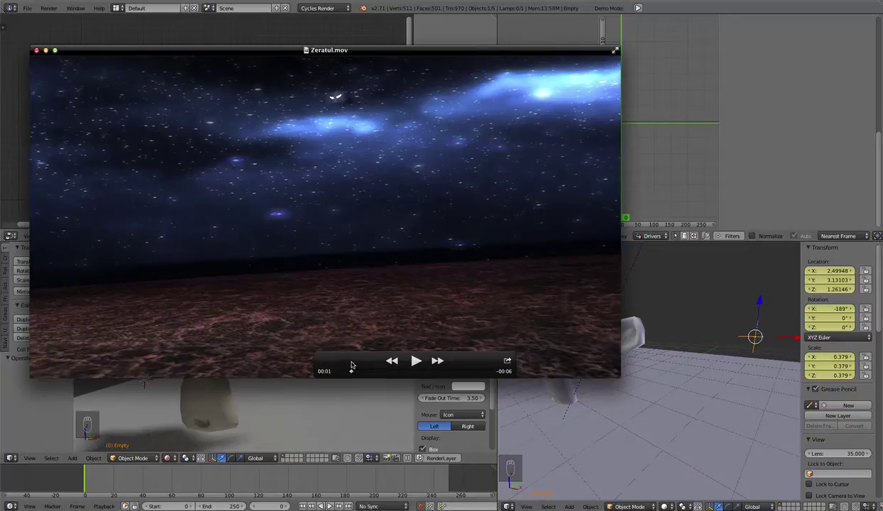
# - Scrub through Zeratul.mov and close the player to return to Blender
pyautogui.moveTo(356, 361); pyautogui.dragTo(338, 99)
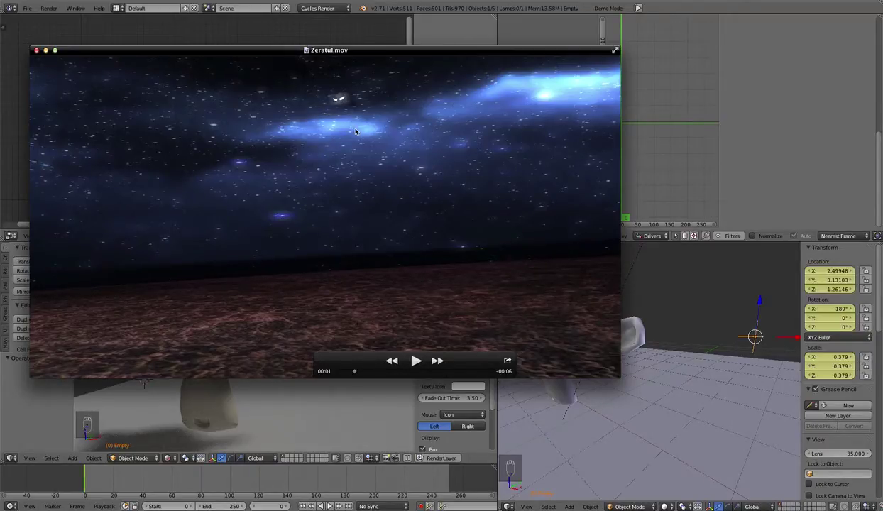
pyautogui.moveTo(333, 147); pyautogui.dragTo(366, 373)
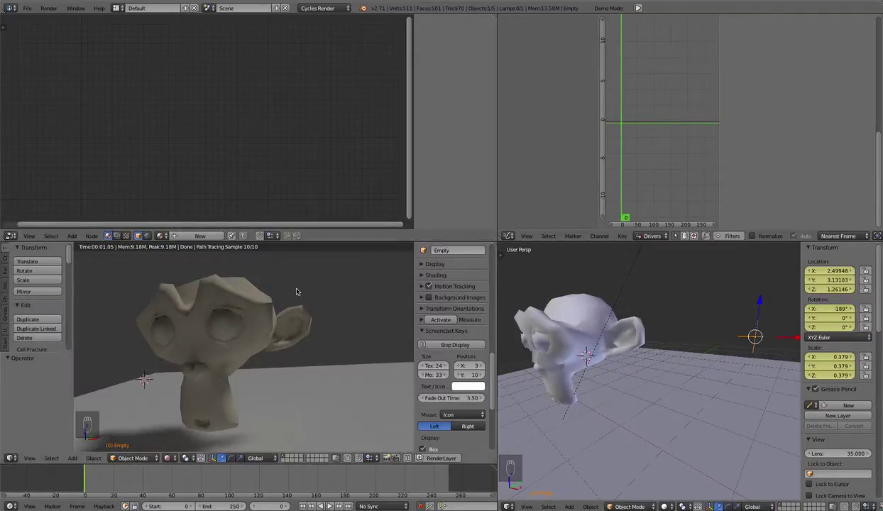
# - Rotate the Empty to 23° on X so the decloak driver reads 0.401 and Suzanne turns partly see-through
pyautogui.moveTo(560, 296); pyautogui.dragTo(167, 116)
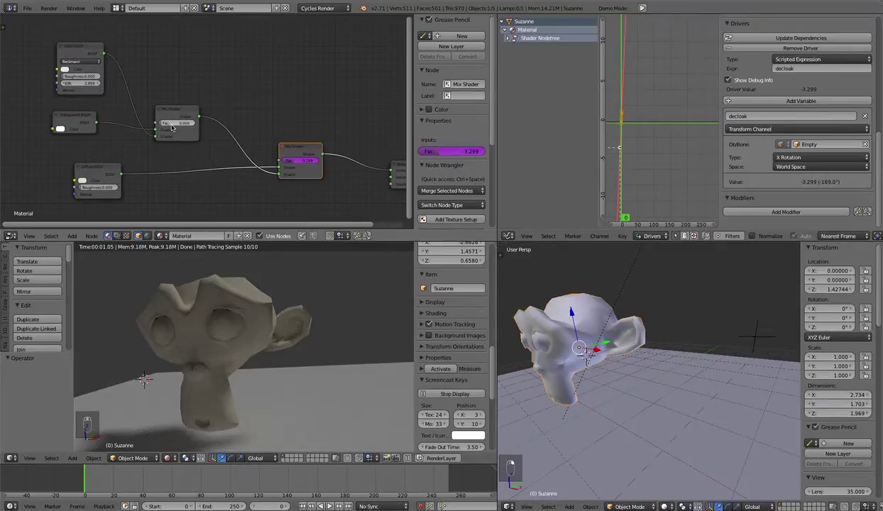
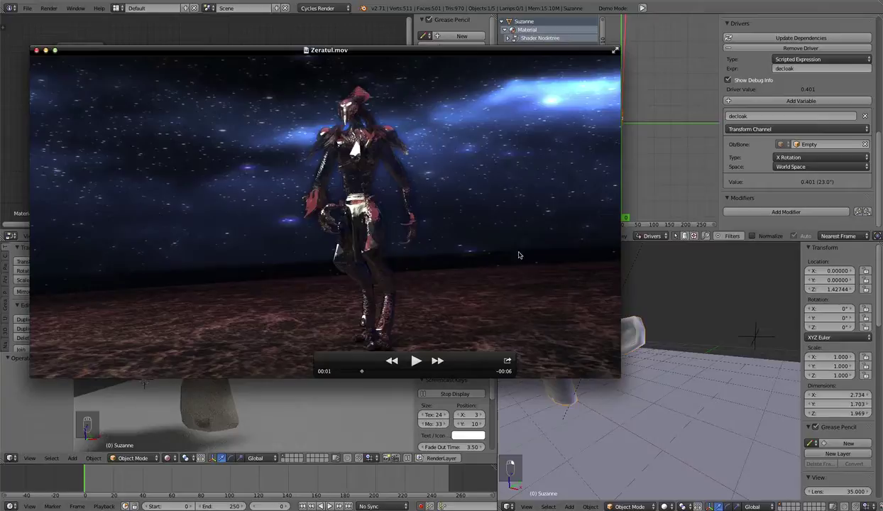
pyautogui.moveTo(185, 126); pyautogui.dragTo(228, 129)
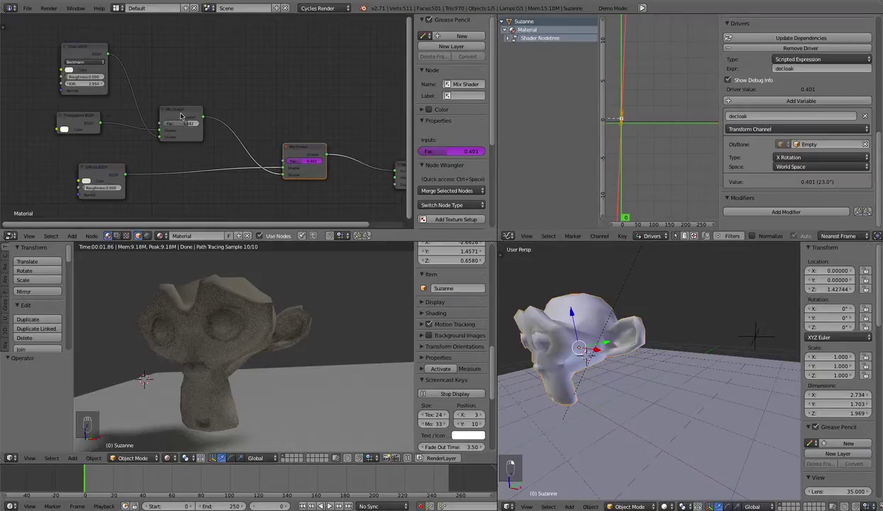
# - Raise the glass-transparent Mix Shader factor to 0.682
pyautogui.moveTo(181, 113); pyautogui.dragTo(85, 51)
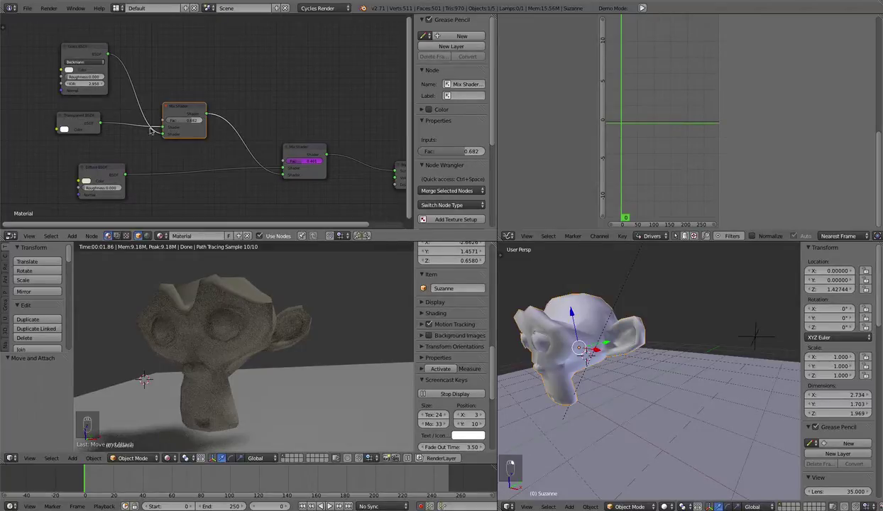
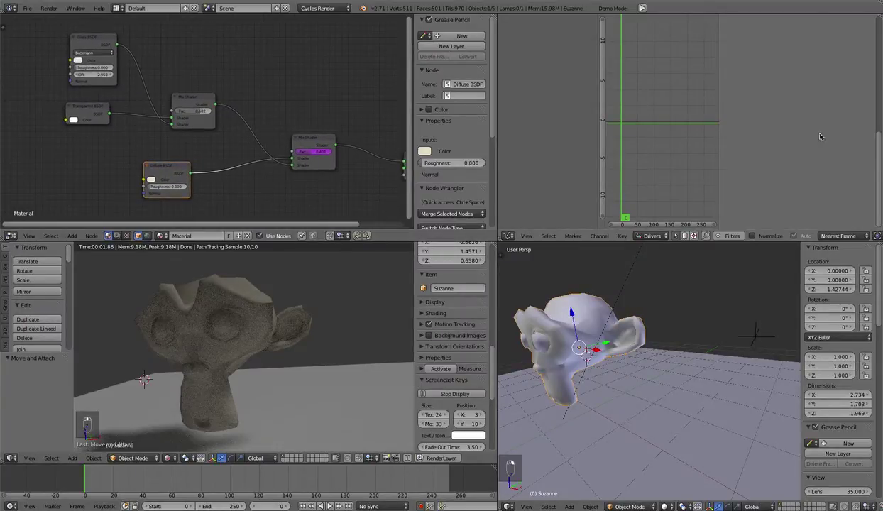
# - Add a Noise Texture node below the tree and connect its colour onward
pyautogui.moveTo(248, 97); pyautogui.dragTo(199, 178)
pyautogui.press('shift+a')
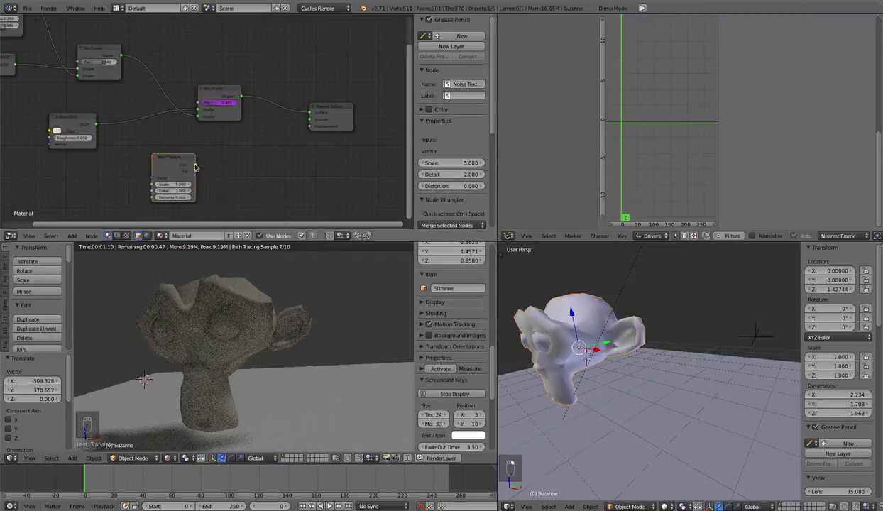
pyautogui.moveTo(320, 128); pyautogui.dragTo(247, 181)
pyautogui.moveTo(163, 161); pyautogui.dragTo(90, 167)
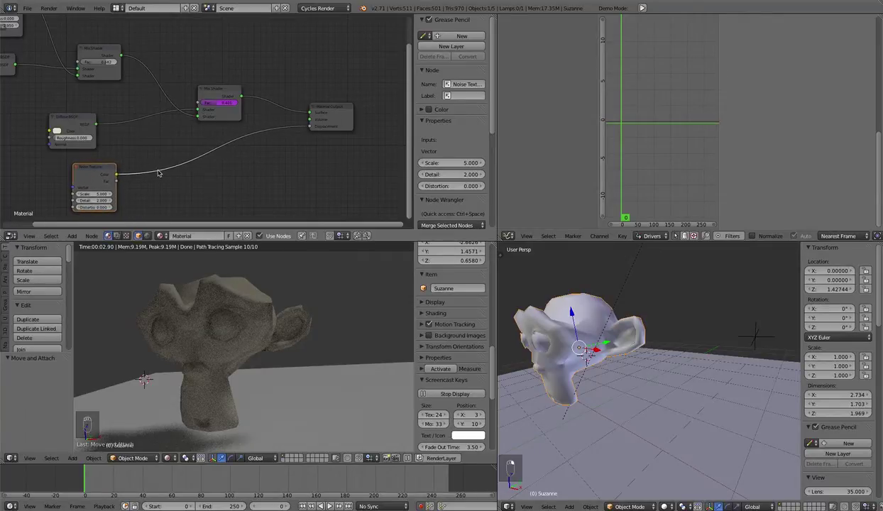
pyautogui.moveTo(87, 171); pyautogui.dragTo(122, 179)
# - Add RGB to BW and a Math node set to Multiply at 4.200 feeding the chain
pyautogui.press('shift+a')
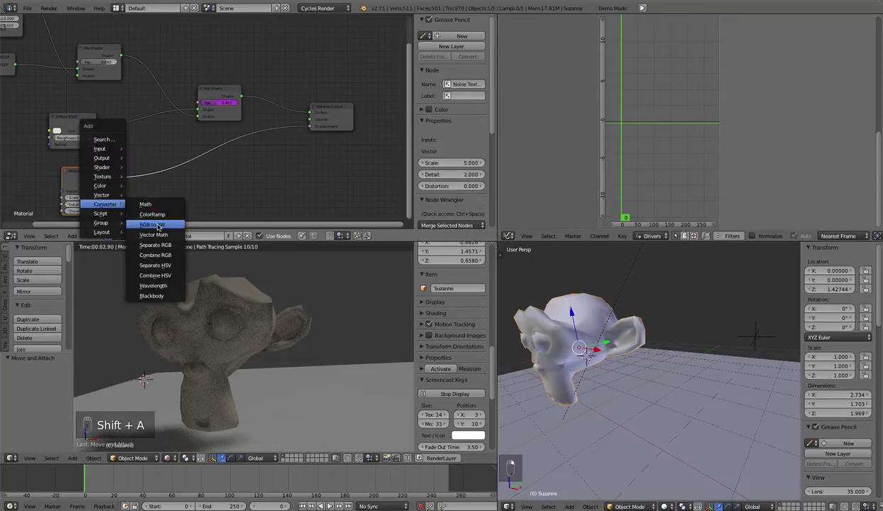
pyautogui.press('shift+a')
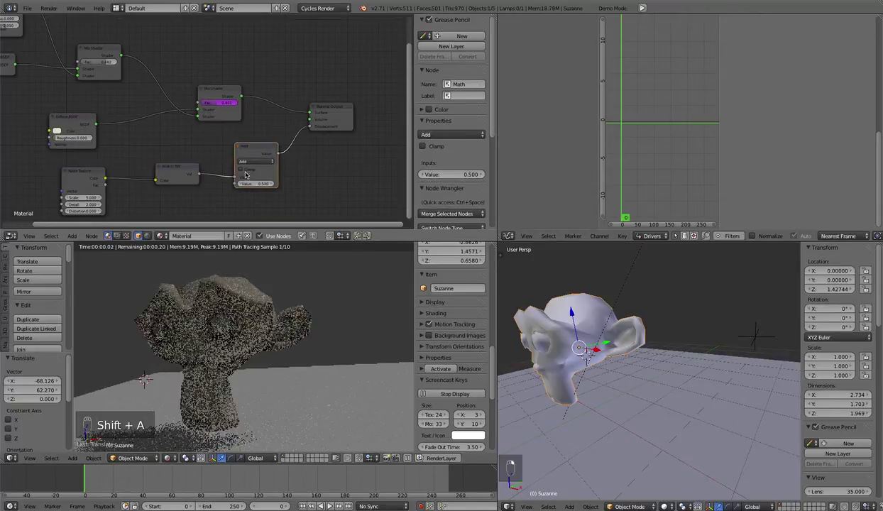
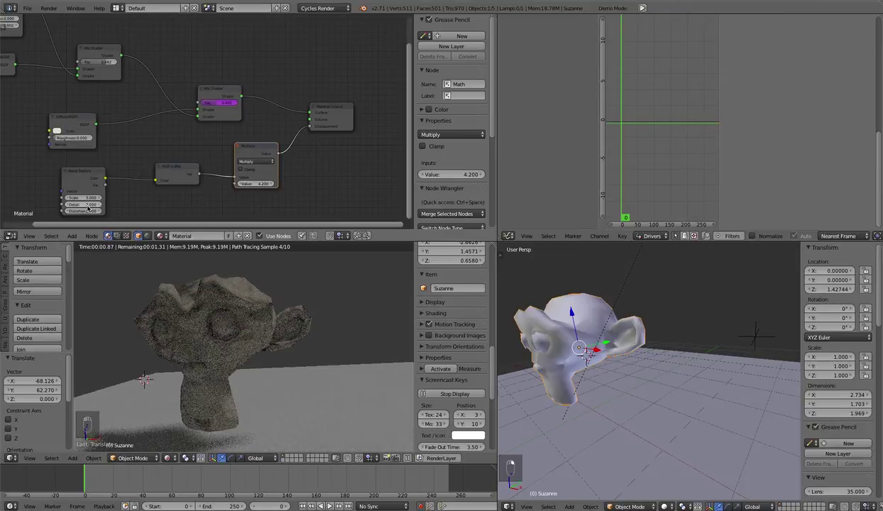
pyautogui.moveTo(177, 172); pyautogui.dragTo(162, 132)
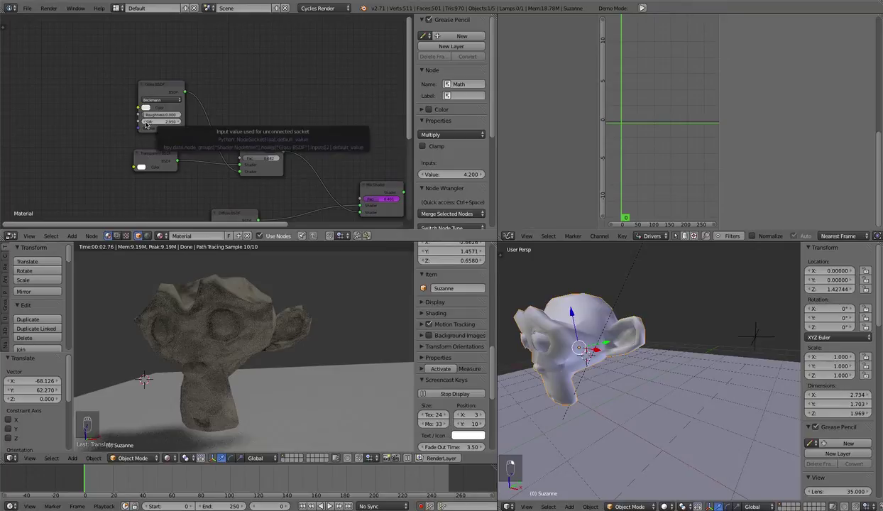